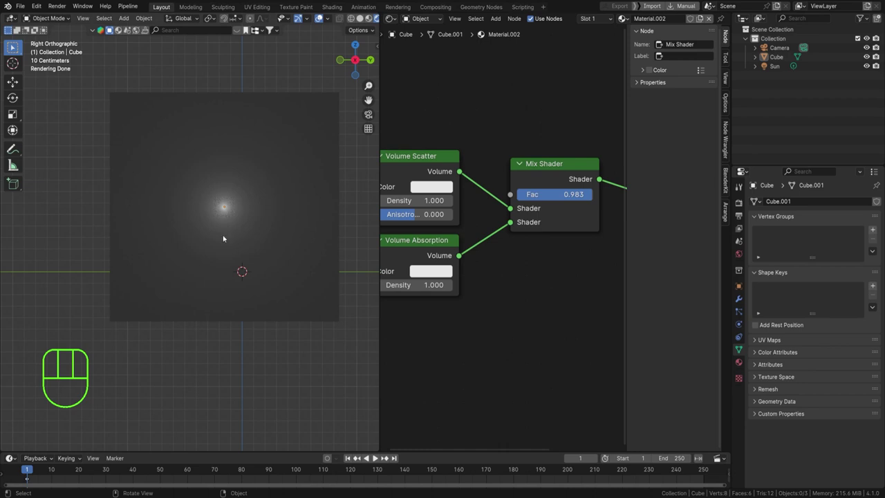
- Delete the old Cube and Sun, leaving only the camera, and bring up the Add Mesh list
{"action": "left_click_drag", "start_coordinate": [240, 238], "coordinate": [201, 128]}
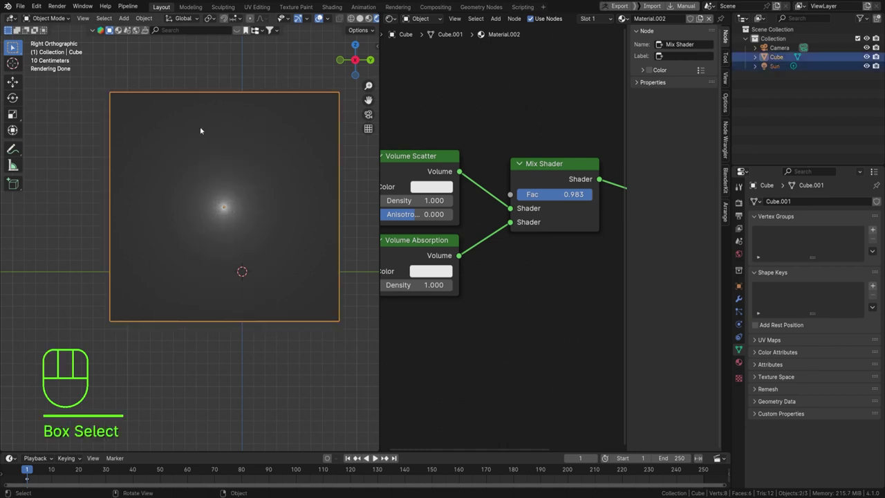
{"action": "key", "text": "Delete"}
{"action": "key", "text": "shift+a"}
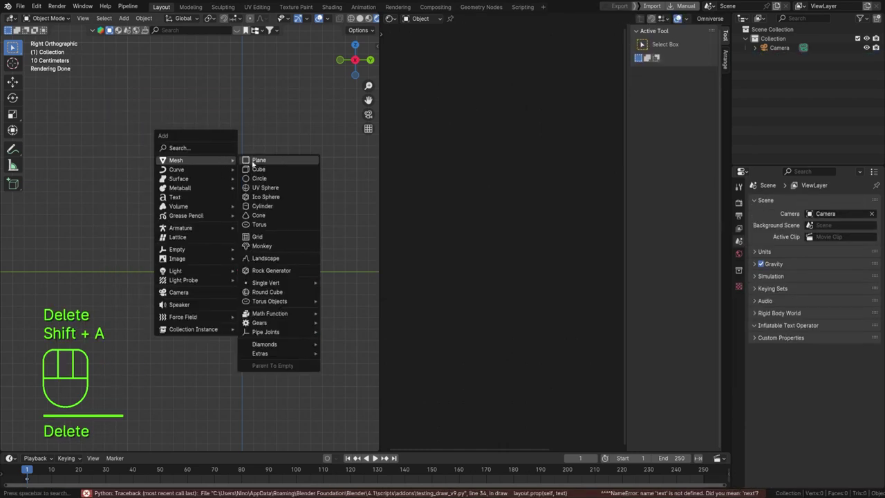
{"action": "key", "text": "ctrl+z"}
{"action": "key", "text": "shift+a"}
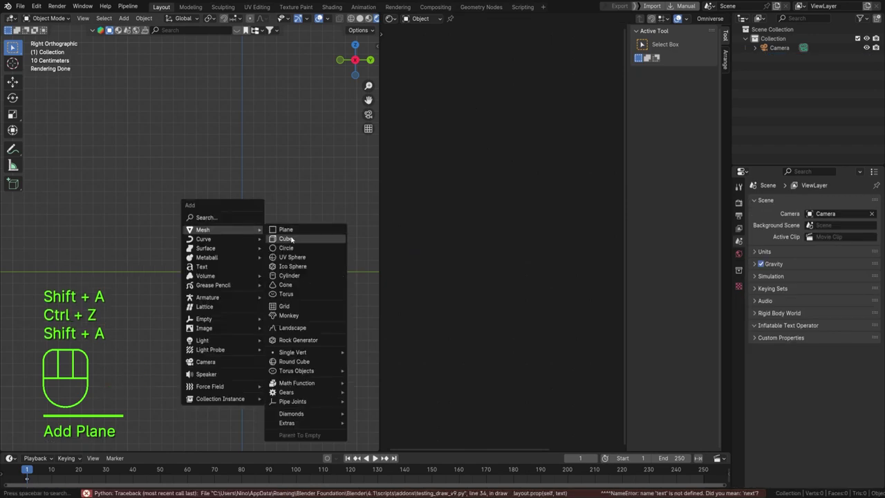
- Add a new cube, raise it upward and stretch it along X in Edit Mode
{"action": "key", "text": "g"}
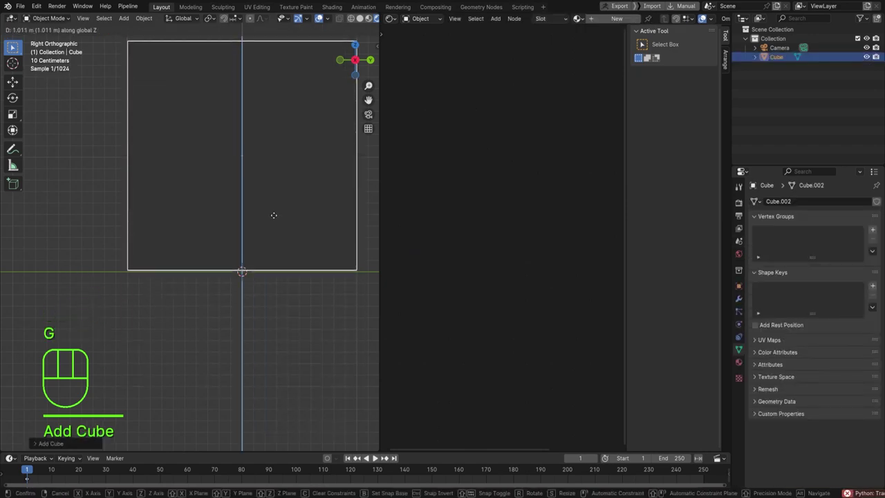
{"action": "left_click_drag", "start_coordinate": [221, 172], "coordinate": [323, 216]}
{"action": "key", "text": "Tab"}
{"action": "key", "text": "a"}
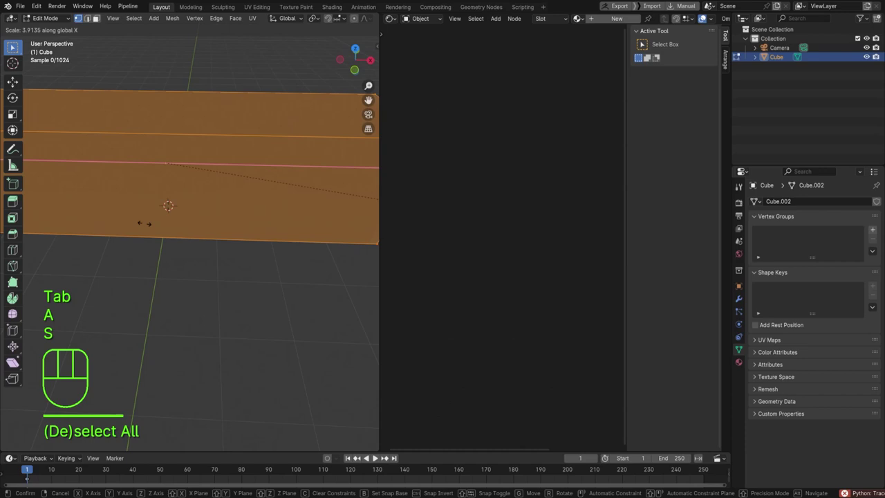
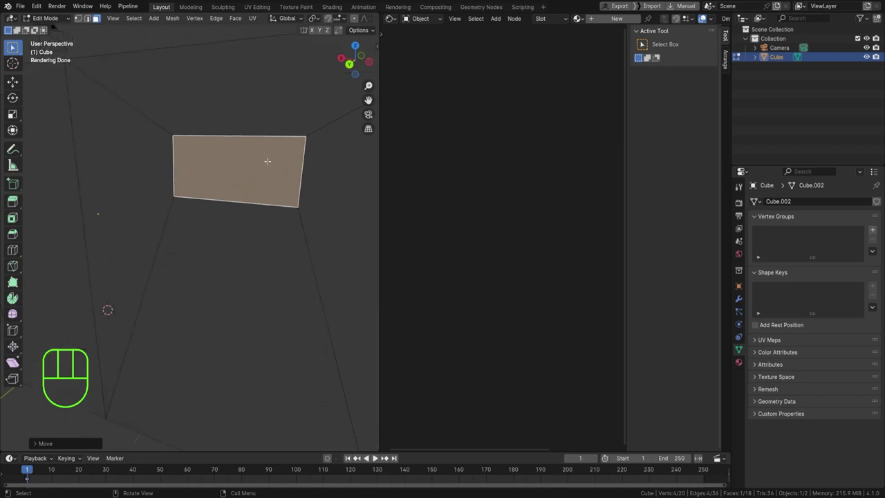
- Separate one face as its own object Cube.001 and loop-cut it into four thin slats
{"action": "key", "text": "p"}
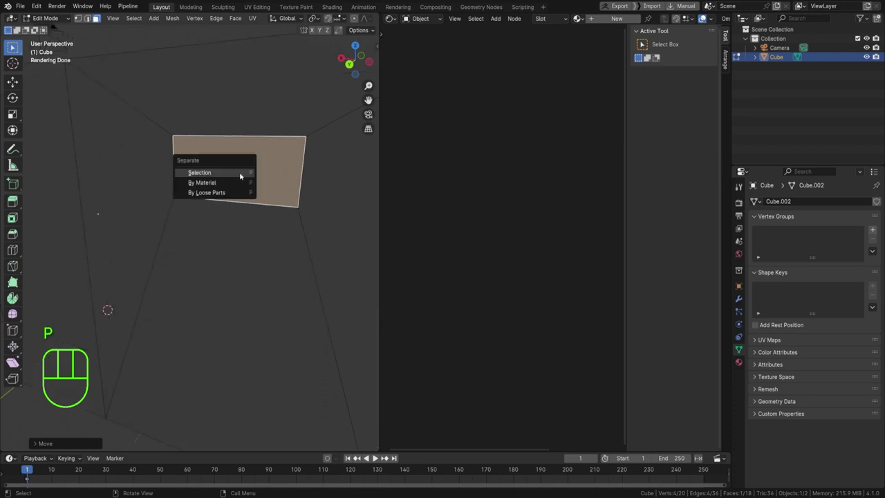
{"action": "key", "text": "Tab"}
{"action": "left_click", "coordinate": [267, 176]}
{"action": "key", "text": "Tab"}
{"action": "key", "text": "ctrl+r"}
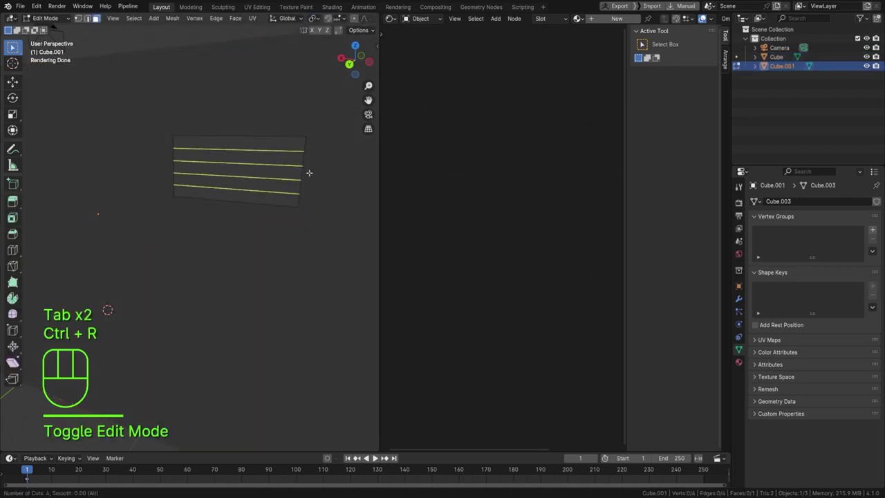
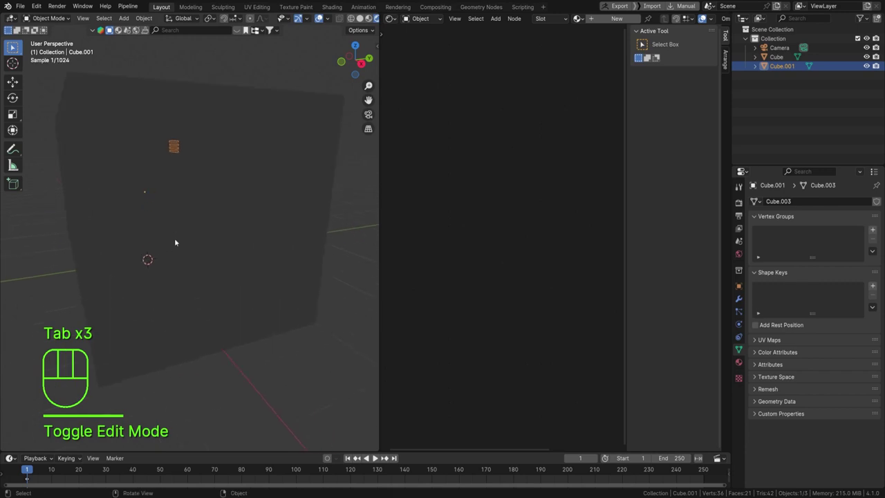
- Look through the camera and move it so the slatted panel is framed in view
{"action": "key", "text": "KP_0"}
{"action": "left_click_drag", "start_coordinate": [161, 226], "coordinate": [183, 222]}
{"action": "left_click", "coordinate": [237, 172]}
{"action": "key", "text": "g"}
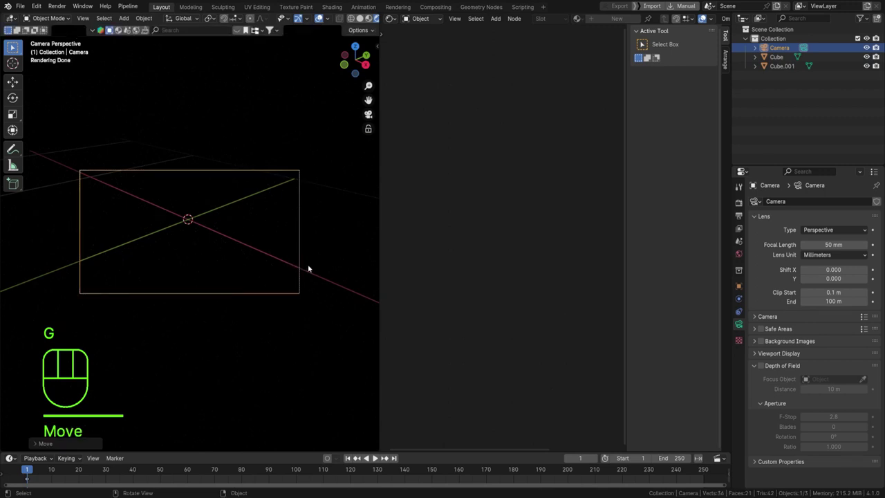
{"action": "key", "text": "shift+f"}
{"action": "key", "text": "g"}
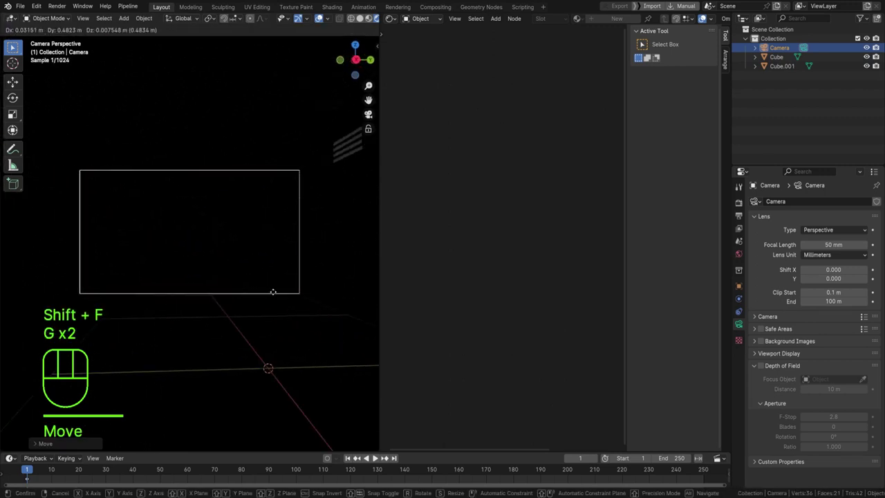
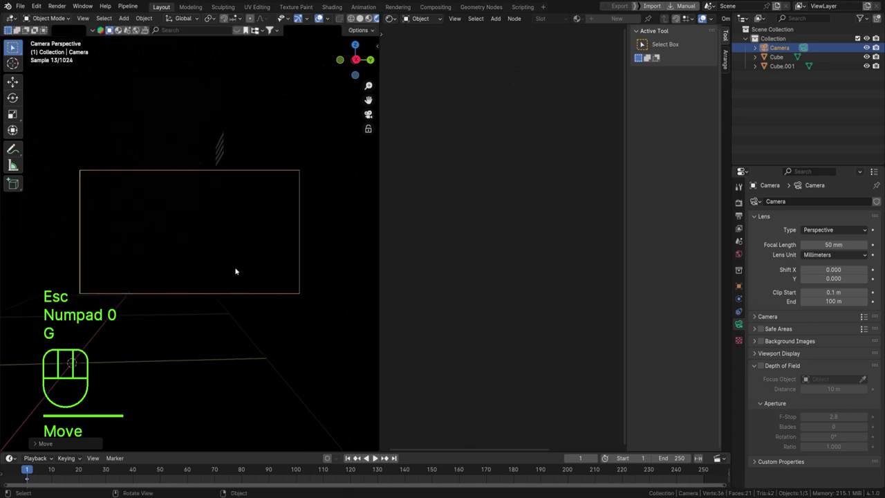
{"action": "key", "text": "g"}
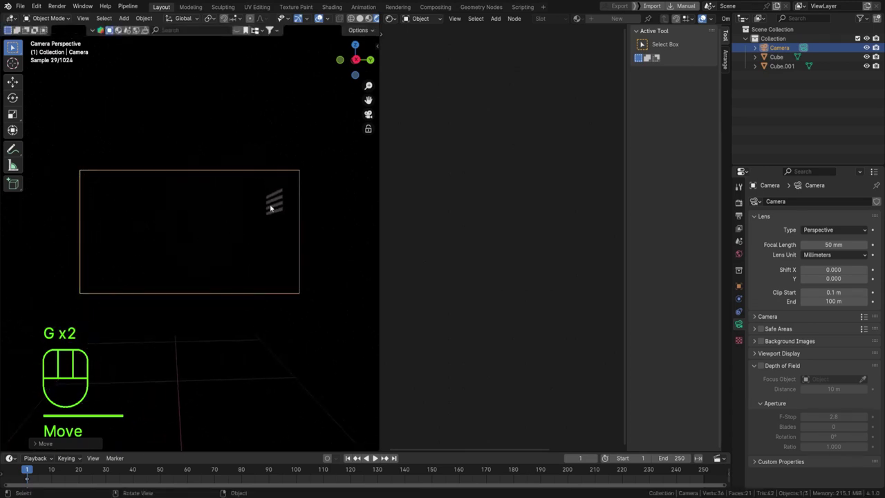
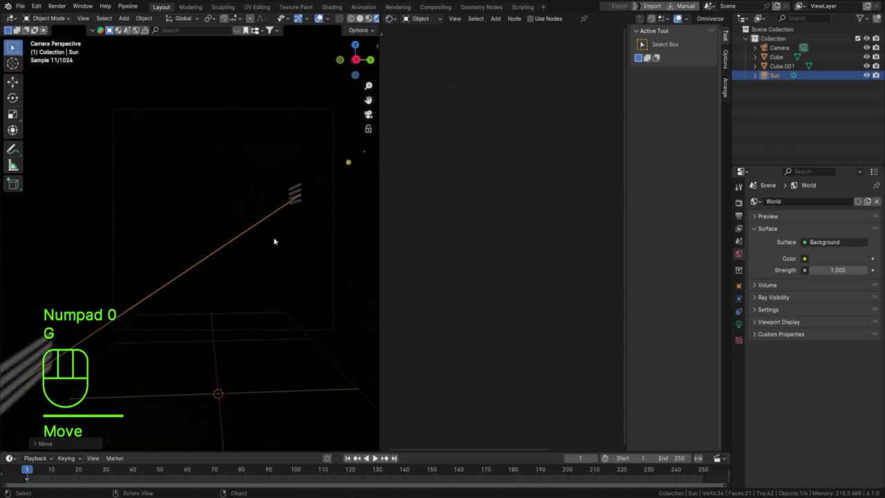
- Rotate the new sun lamp so its light points at the slats
{"action": "left_click_drag", "start_coordinate": [102, 328], "coordinate": [124, 291]}
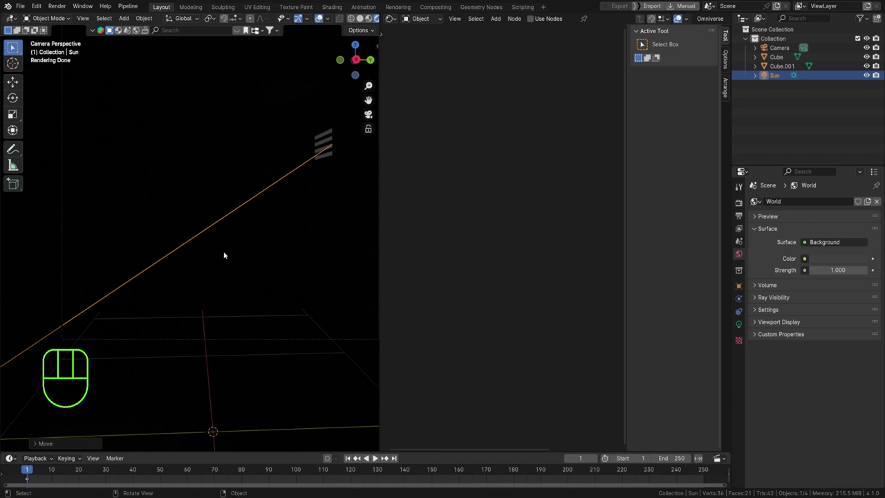
- Add Cube.002 and scale it up to about 1.65 so it encloses the scene
{"action": "key", "text": "shift+a"}
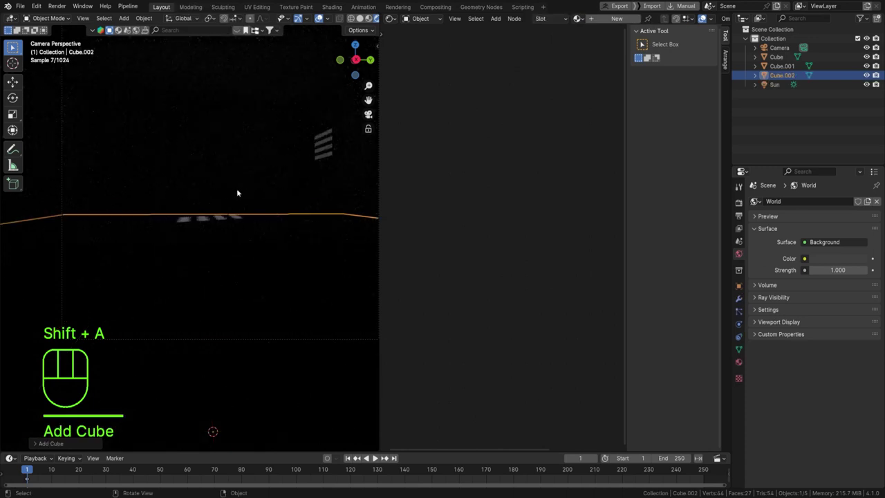
{"action": "key", "text": "s"}
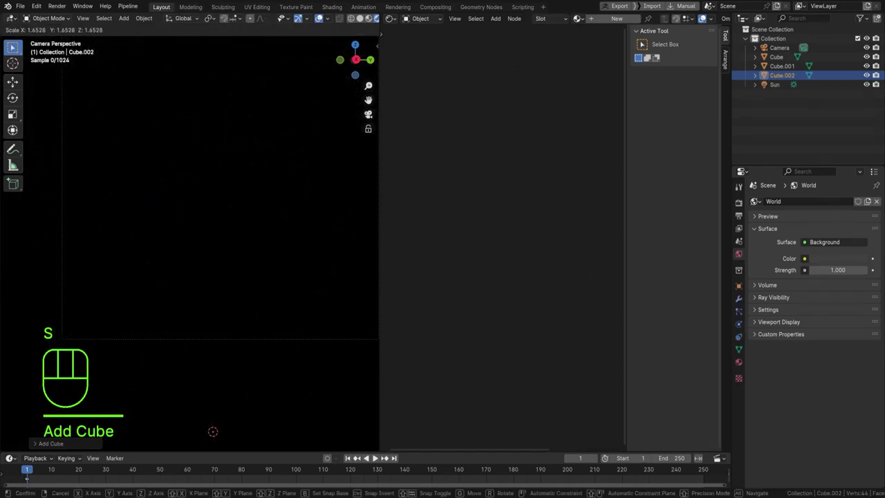
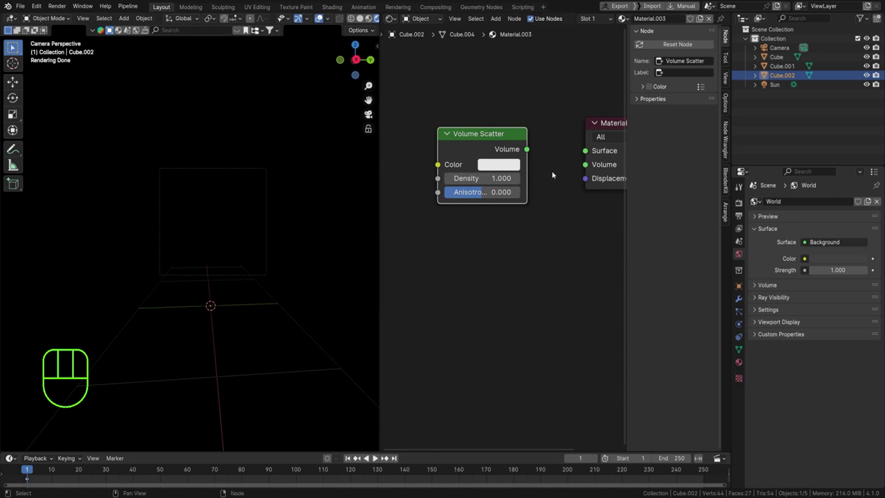
- Wire Volume Scatter into the Material Output Volume and restrict the preview render to the slats area
{"action": "left_click_drag", "start_coordinate": [570, 151], "coordinate": [567, 168]}
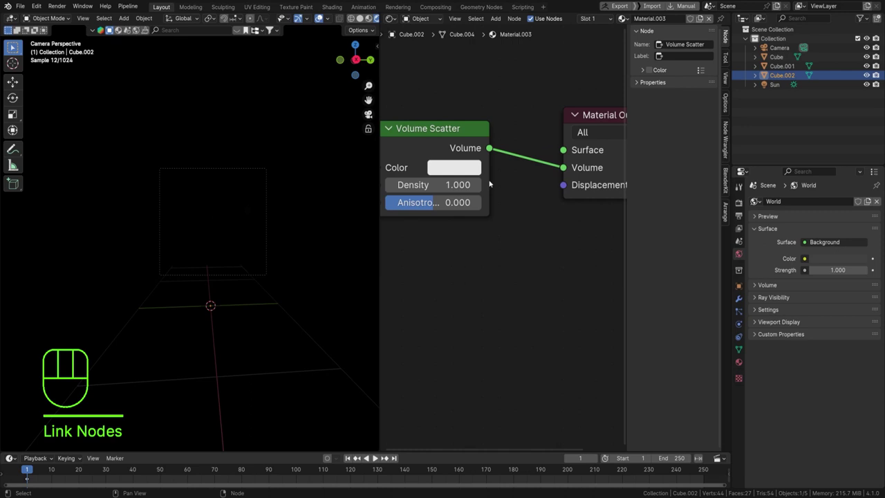
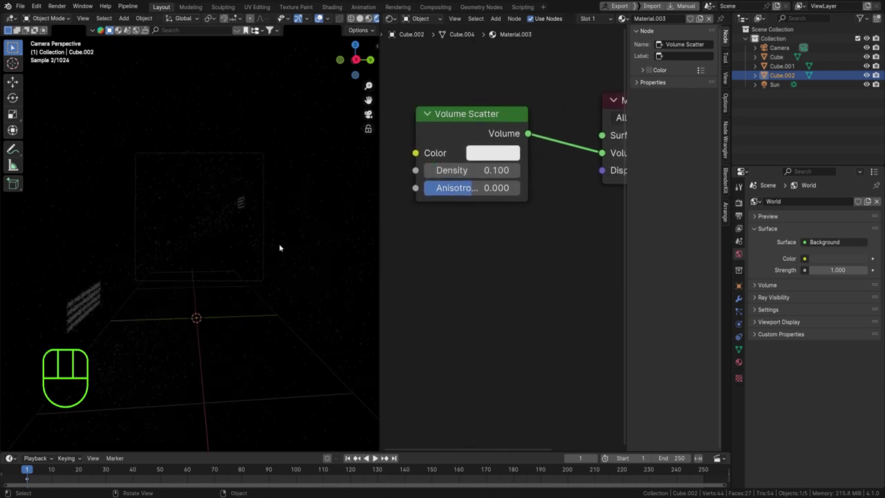
{"action": "left_click_drag", "start_coordinate": [179, 219], "coordinate": [226, 232]}
{"action": "key", "text": "ctrl+b"}
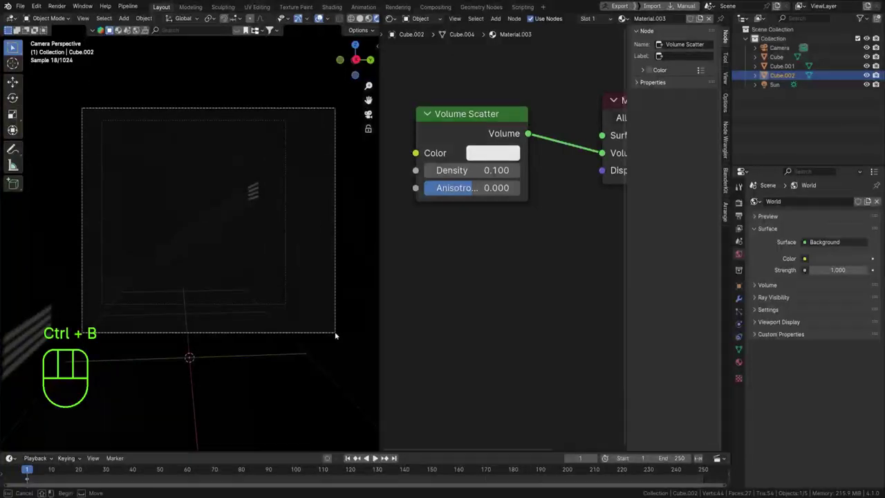
{"action": "left_click_drag", "start_coordinate": [219, 279], "coordinate": [272, 304]}
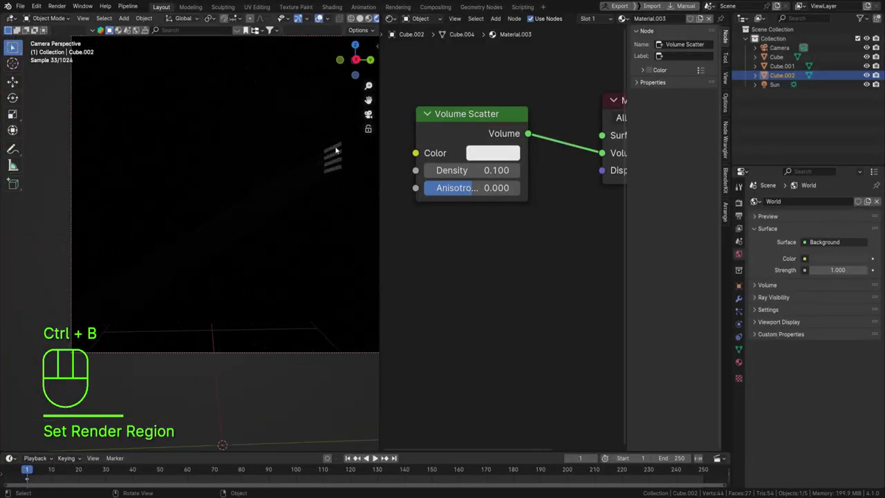
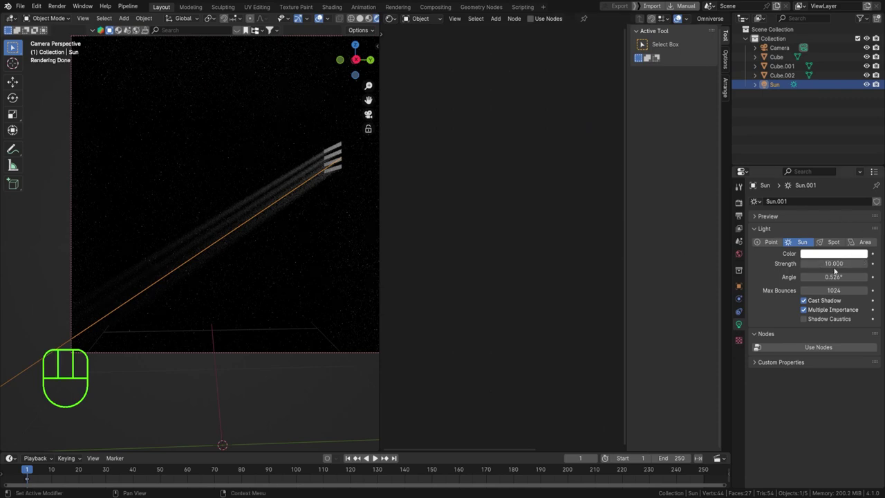
{"action": "left_click", "coordinate": [427, 196]}
{"action": "left_click", "coordinate": [225, 126]}
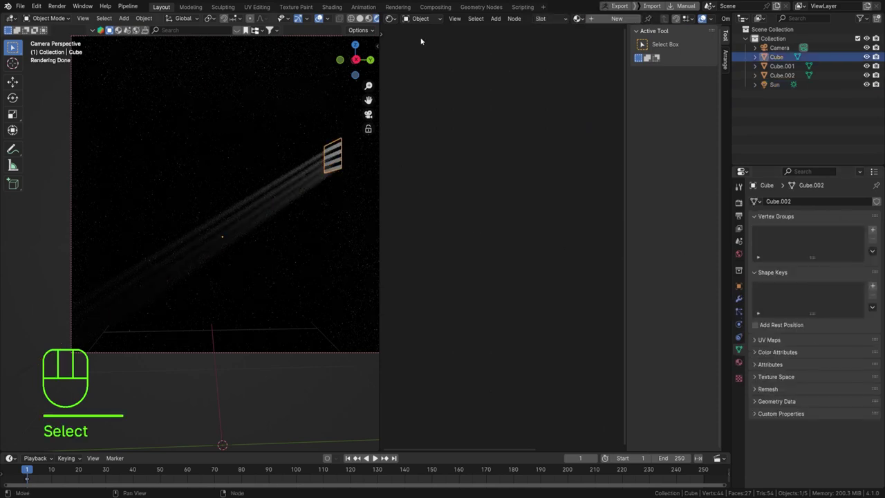
{"action": "left_click_drag", "start_coordinate": [200, 147], "coordinate": [155, 172]}
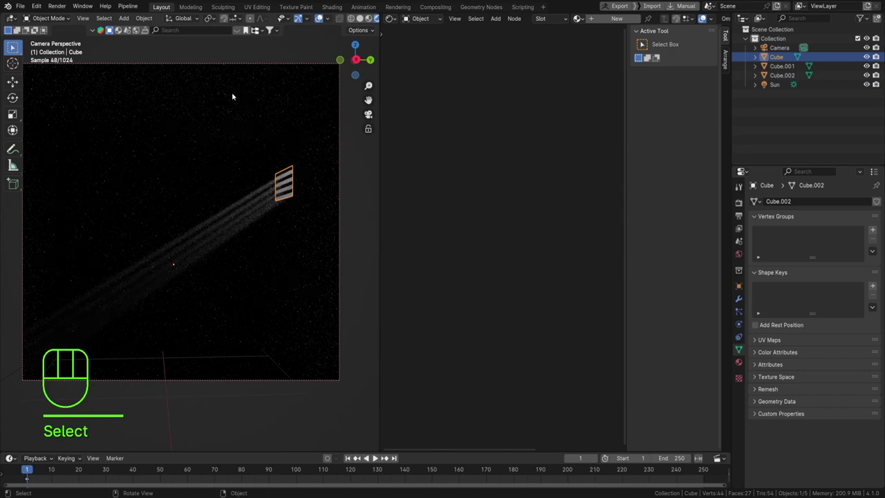
{"action": "left_click", "coordinate": [258, 290]}
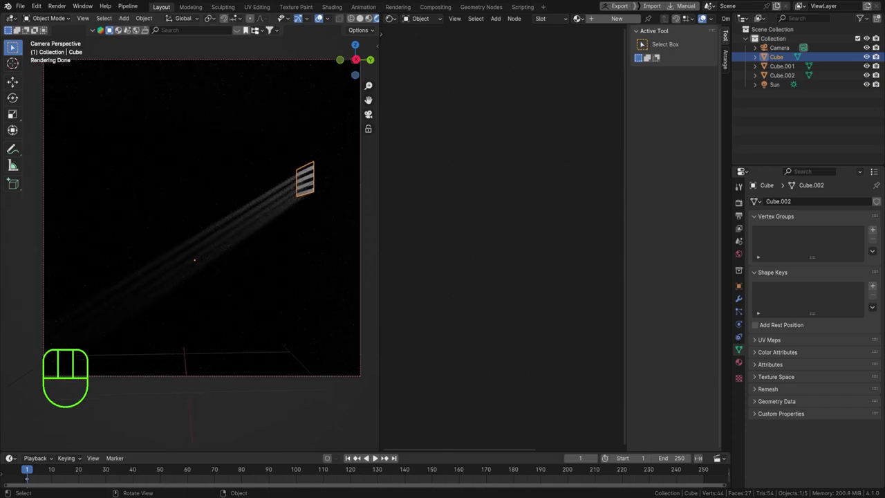
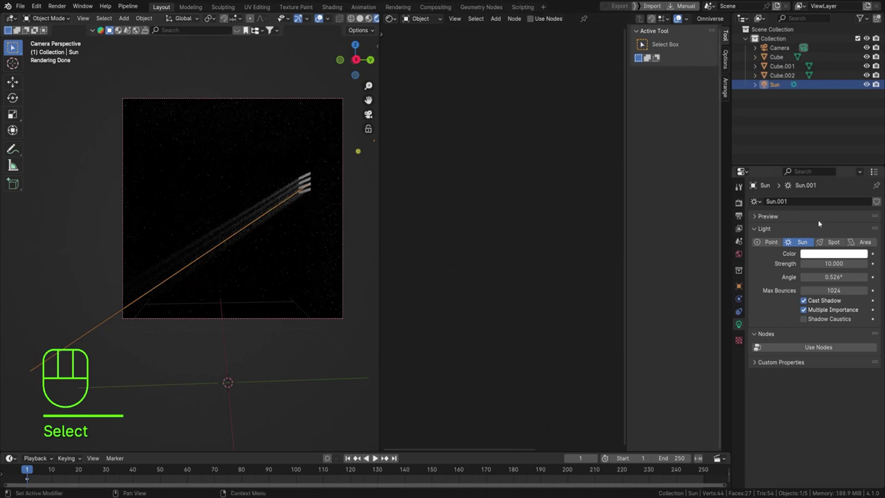
- Switch the sun to a Spot light and orbit round to see behind the slats
{"action": "left_click", "coordinate": [833, 242]}
{"action": "left_click_drag", "start_coordinate": [322, 176], "coordinate": [292, 194]}
{"action": "left_click_drag", "start_coordinate": [291, 173], "coordinate": [140, 215]}
{"action": "middle_click", "coordinate": [313, 193]}
{"action": "left_click_drag", "start_coordinate": [269, 203], "coordinate": [158, 233]}
- Move the spotlight along X to sit behind the slats, then return to the camera view
{"action": "key", "text": "g"}
{"action": "key", "text": "g"}
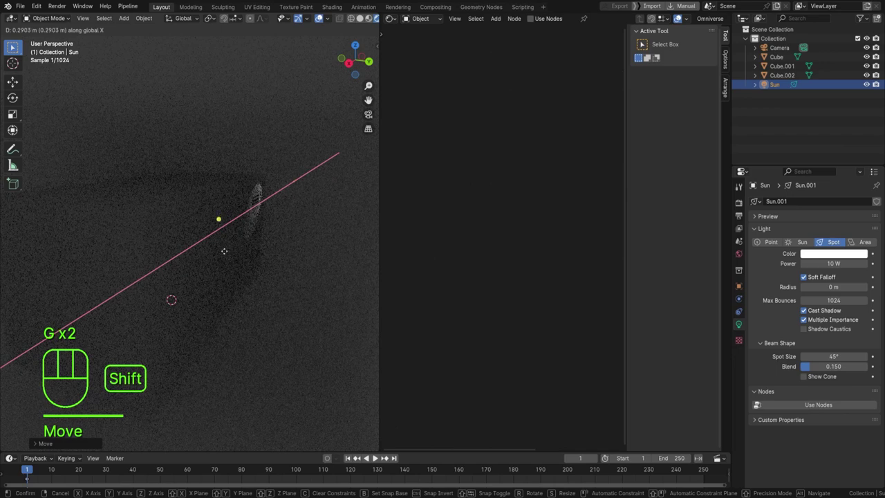
{"action": "key", "text": "KP_0"}
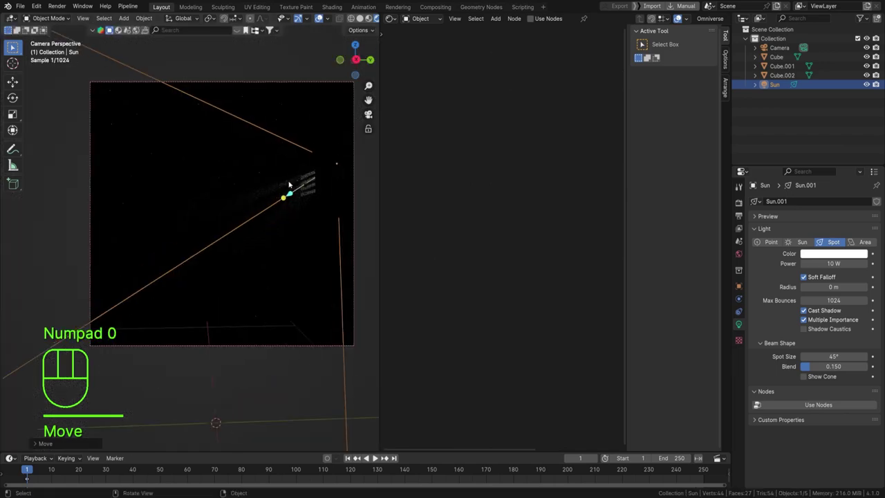
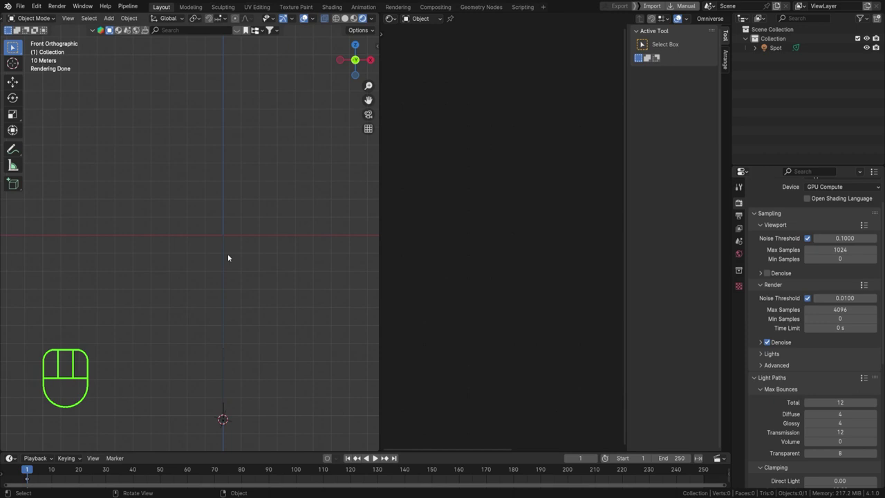
- Clear the scene, add a new cylinder and enter Edit Mode on its mesh
{"action": "key", "text": "Delete"}
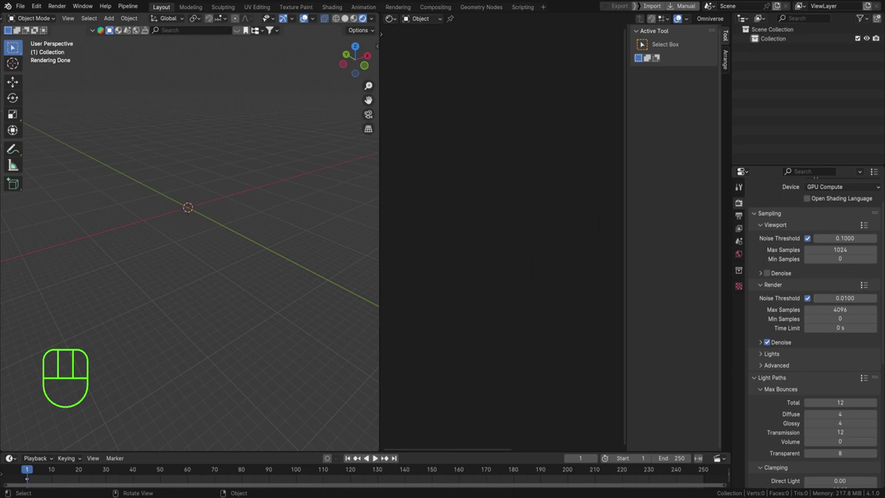
{"action": "key", "text": "shift+a"}
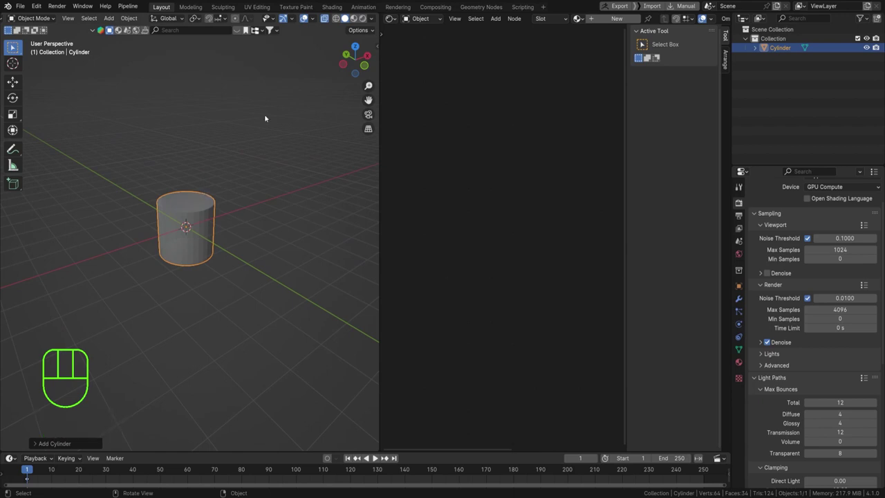
{"action": "key", "text": "alt+z"}
{"action": "key", "text": "Tab"}
{"action": "key", "text": "3"}
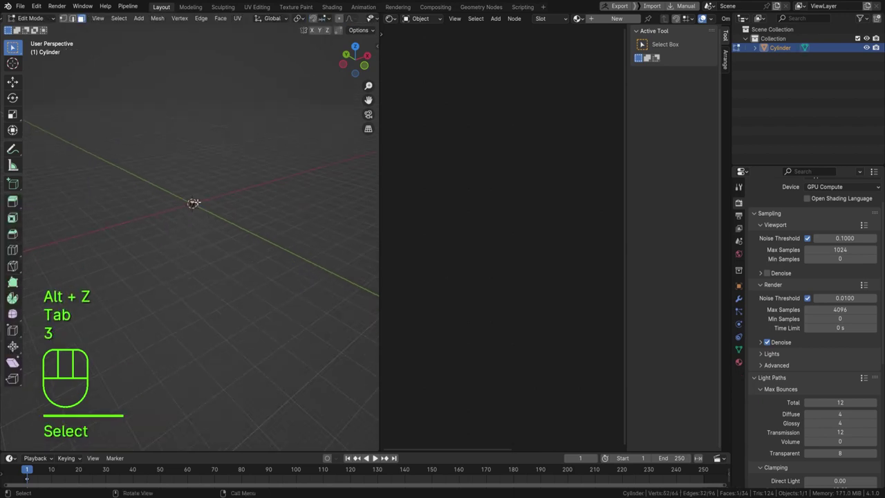
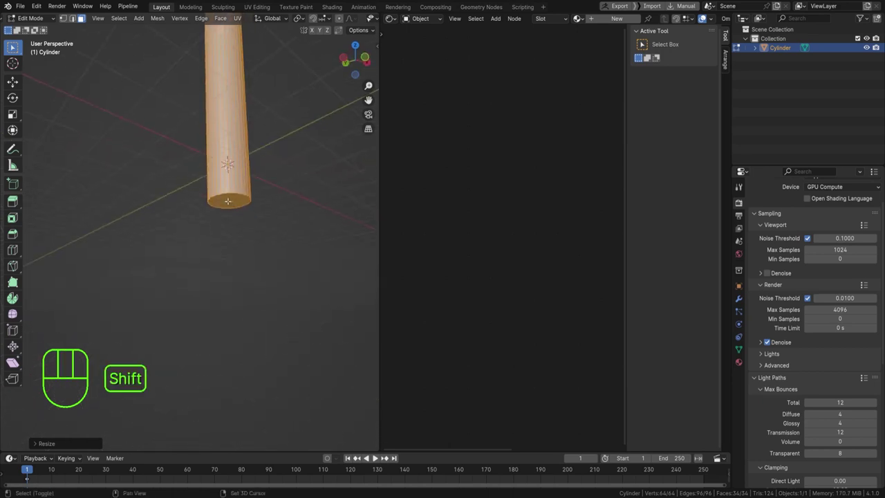
- Leave Edit Mode and add an area light, scaling it down
{"action": "key", "text": "Tab"}
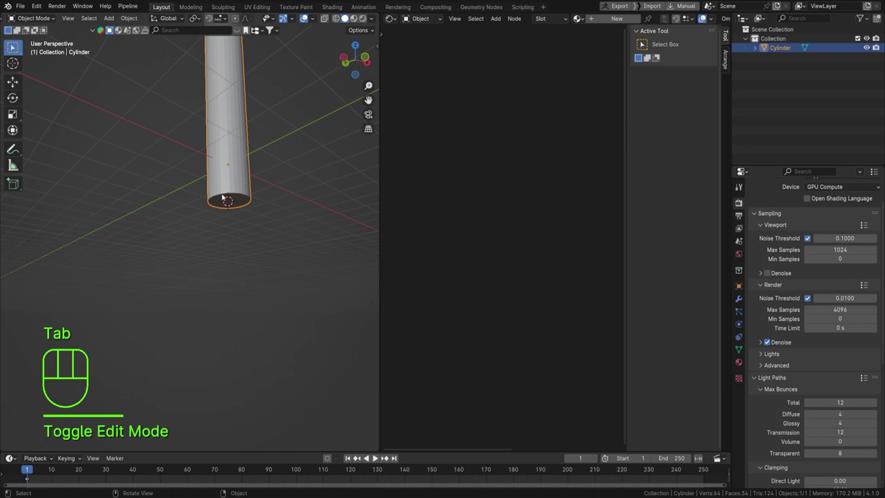
{"action": "key", "text": "shift+a"}
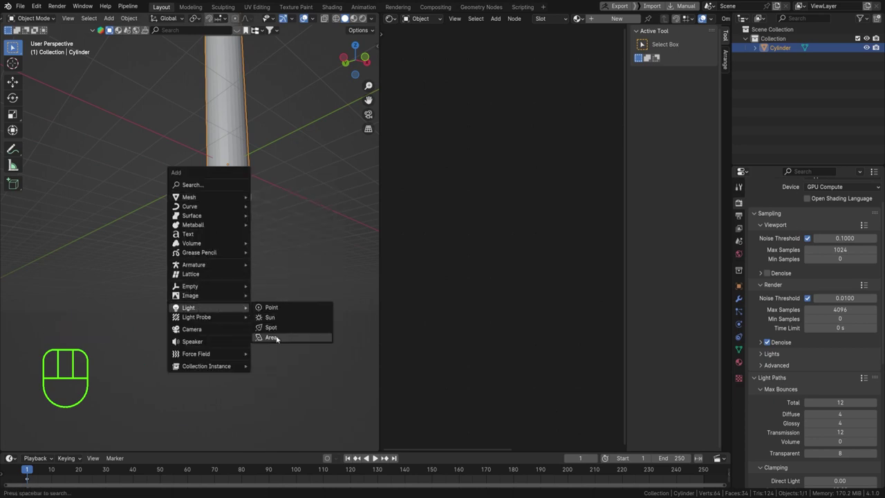
{"action": "left_click_drag", "start_coordinate": [245, 192], "coordinate": [209, 177]}
{"action": "key", "text": "s"}
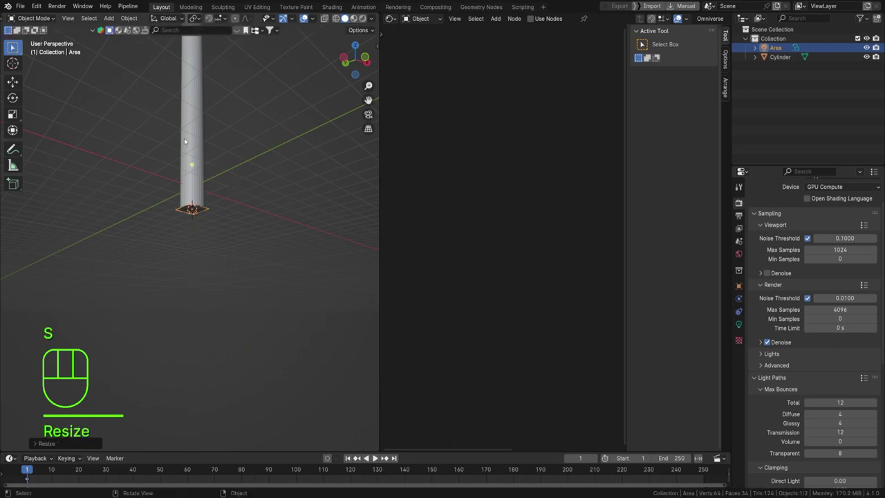
- From front view, position the area light inside the lower part of the cylinder
{"action": "key", "text": "KP_1"}
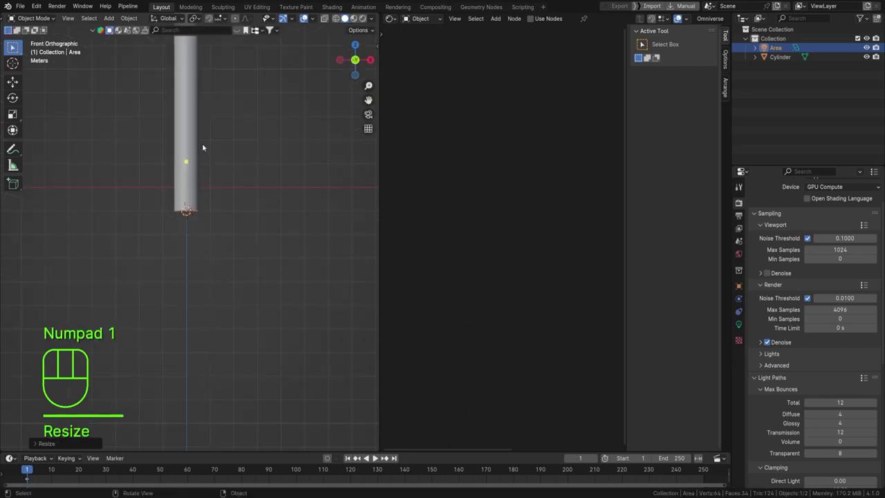
{"action": "left_click_drag", "start_coordinate": [217, 165], "coordinate": [194, 254]}
{"action": "left_click", "coordinate": [167, 206]}
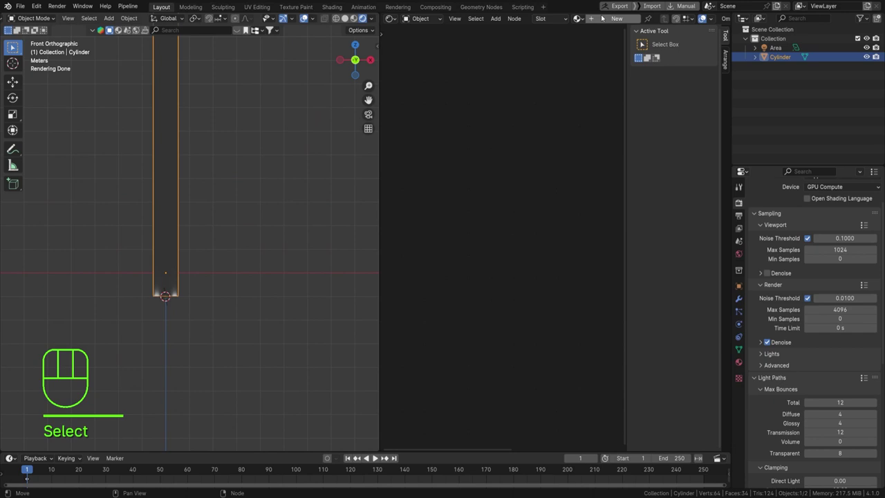
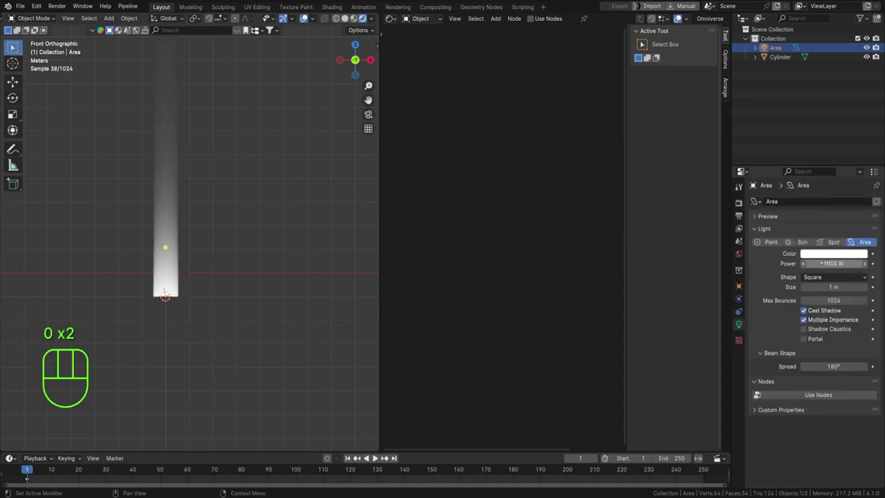
- Adjust the area light's Beam Shape settings while checking the preview
{"action": "left_click_drag", "start_coordinate": [236, 222], "coordinate": [224, 257]}
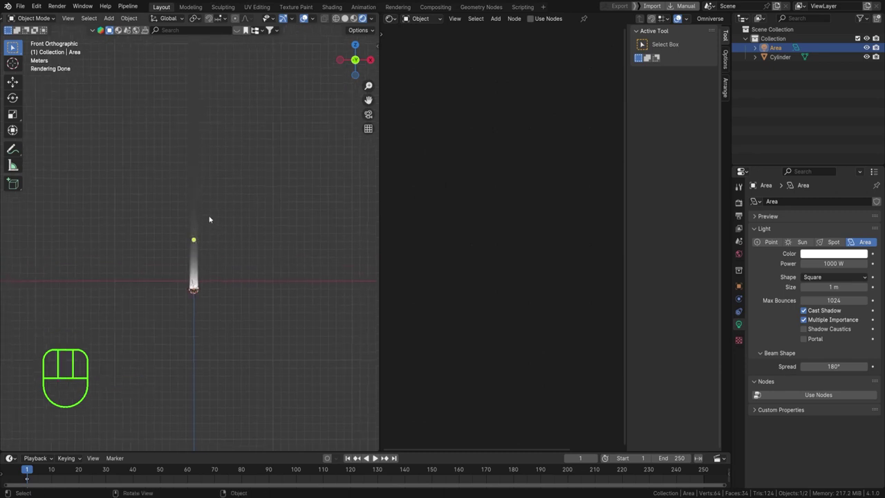
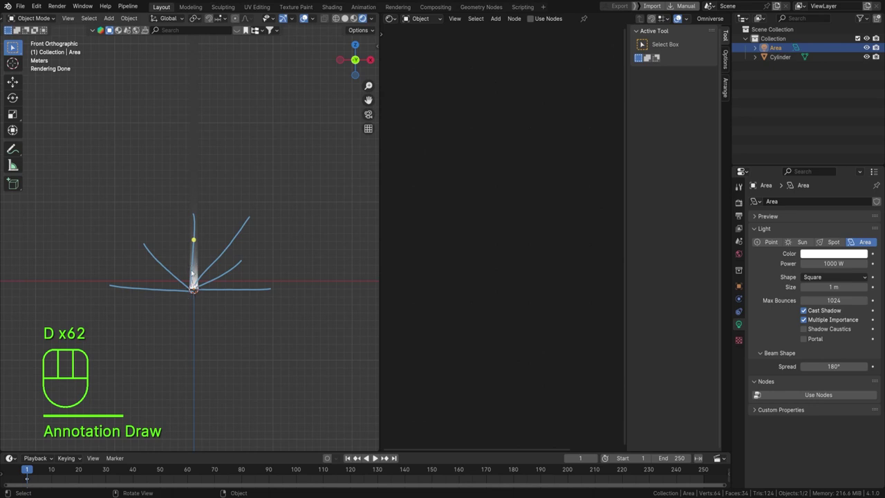
{"action": "key", "text": "d"}
{"action": "left_click_drag", "start_coordinate": [196, 290], "coordinate": [197, 293]}
{"action": "key", "text": "d"}
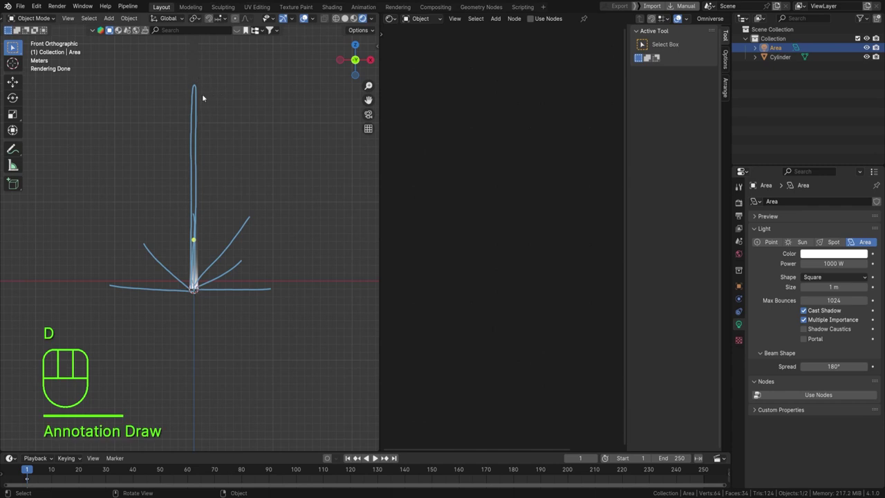
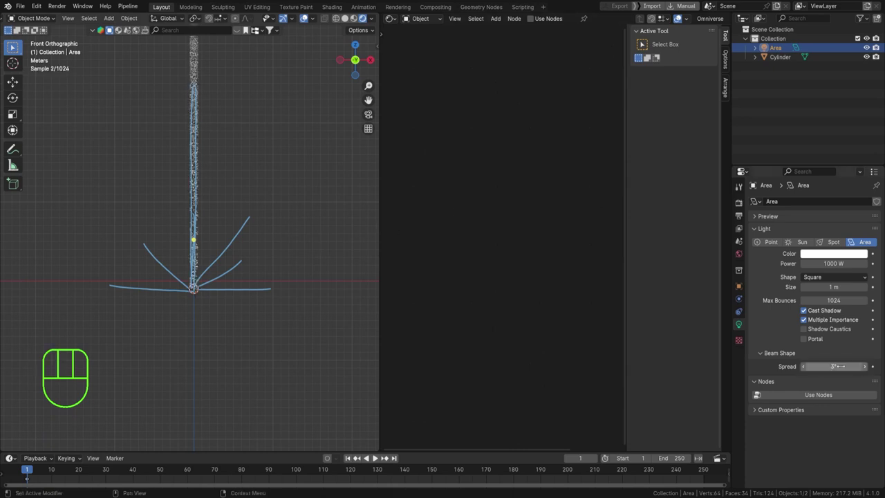
{"action": "middle_click", "coordinate": [237, 236]}
{"action": "key", "text": "d"}
- Narrow the area light's Spread down to about 1-2° for a tight beam up the cylinder
{"action": "left_click_drag", "start_coordinate": [214, 195], "coordinate": [330, 206]}
{"action": "left_click_drag", "start_coordinate": [214, 174], "coordinate": [249, 221]}
{"action": "middle_click", "coordinate": [240, 184]}
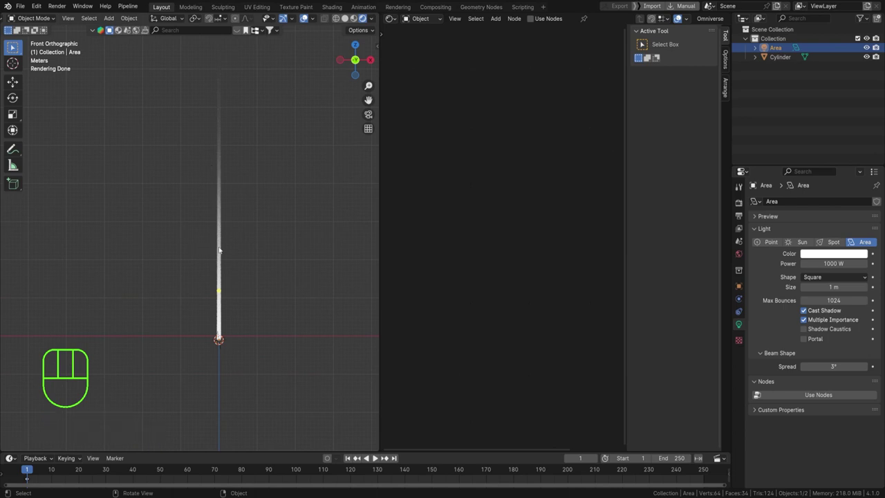
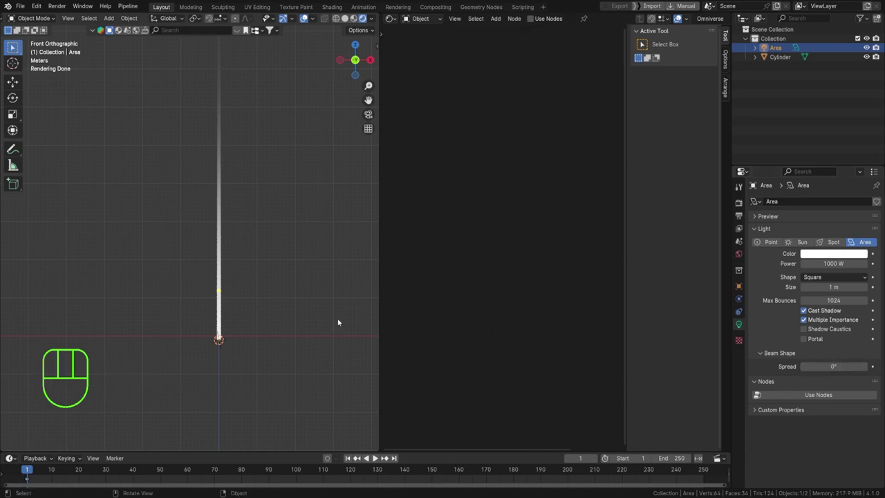
{"action": "key", "text": "ctrl+z"}
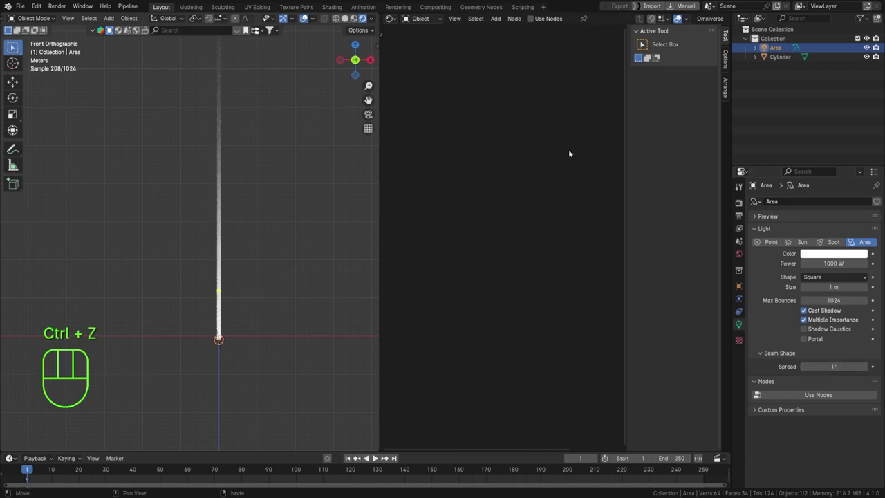
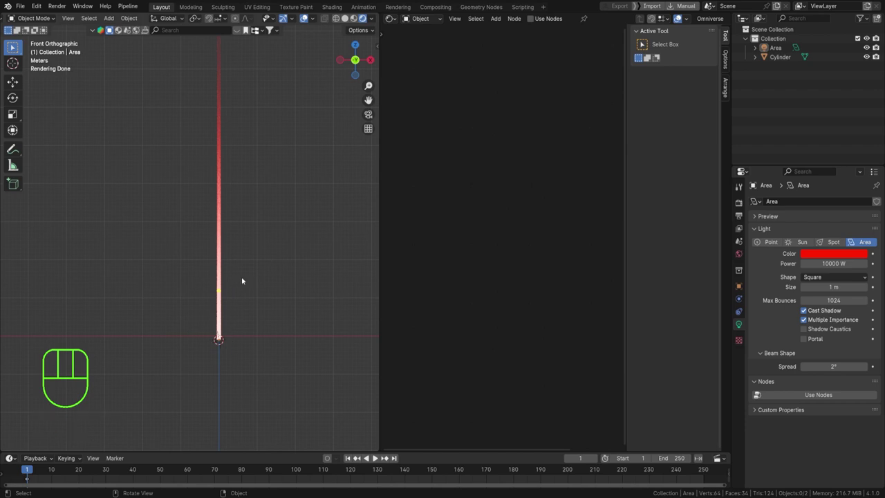
- Zoom out to view the whole beam and scale up the volume-scatter cylinder
{"action": "left_click_drag", "start_coordinate": [241, 205], "coordinate": [230, 279]}
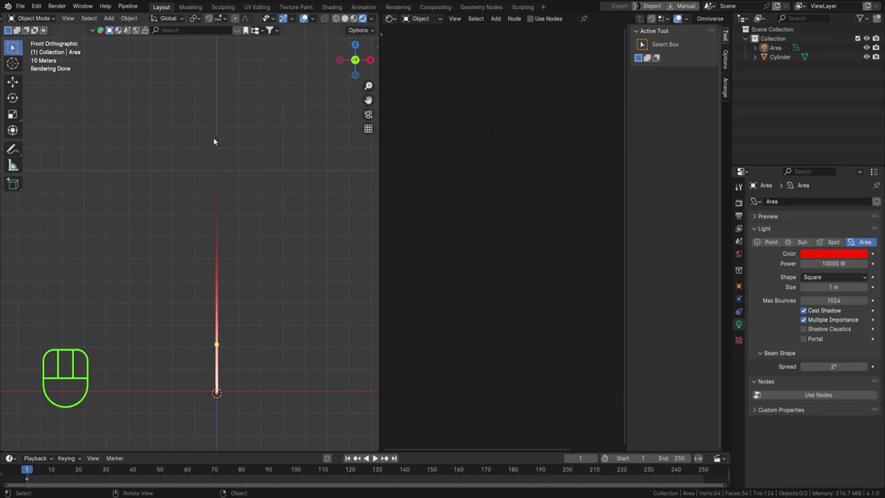
{"action": "key", "text": "d"}
{"action": "key", "text": "d"}
{"action": "key", "text": "d"}
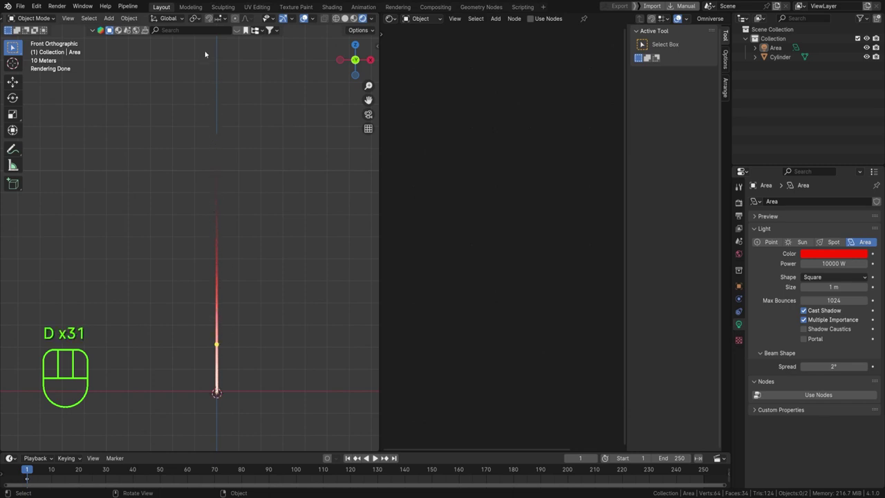
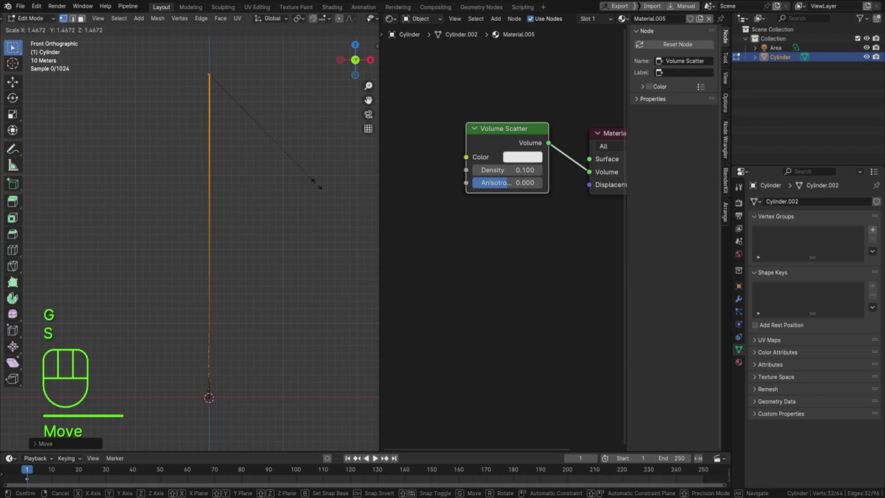
- Raise the area light's power to 1 MW and lower the Volume Scatter density to 0.020
{"action": "key", "text": "Tab"}
{"action": "left_click", "coordinate": [262, 217]}
{"action": "left_click_drag", "start_coordinate": [222, 310], "coordinate": [235, 231]}
{"action": "left_click", "coordinate": [225, 371]}
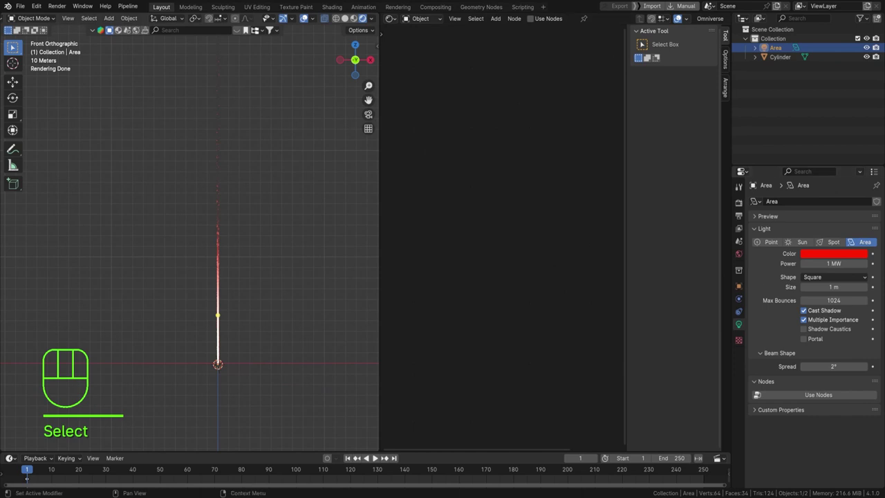
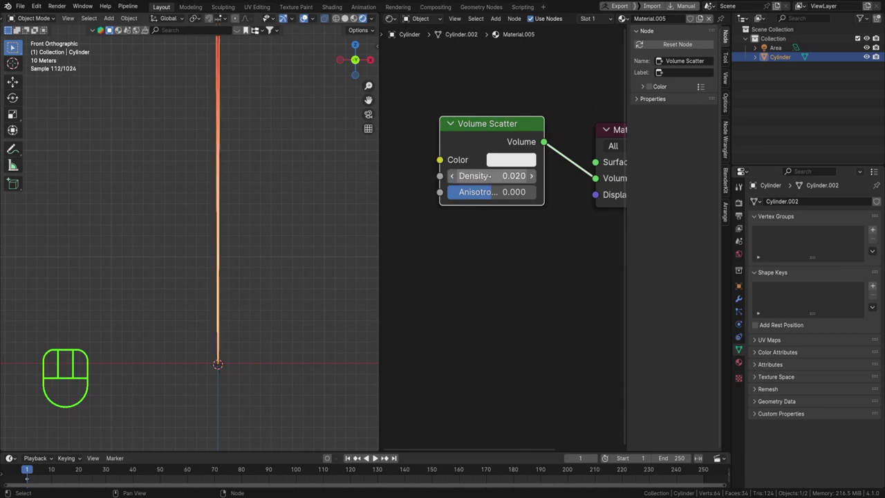
{"action": "left_click", "coordinate": [393, 175]}
- Make the cylinder thinner by scaling its mesh with the height (Z) locked
{"action": "left_click_drag", "start_coordinate": [292, 157], "coordinate": [250, 203]}
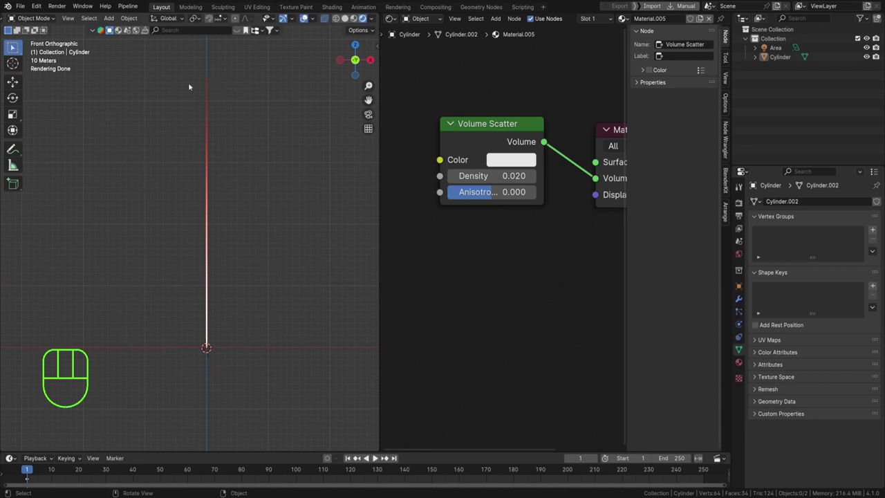
{"action": "left_click", "coordinate": [235, 146]}
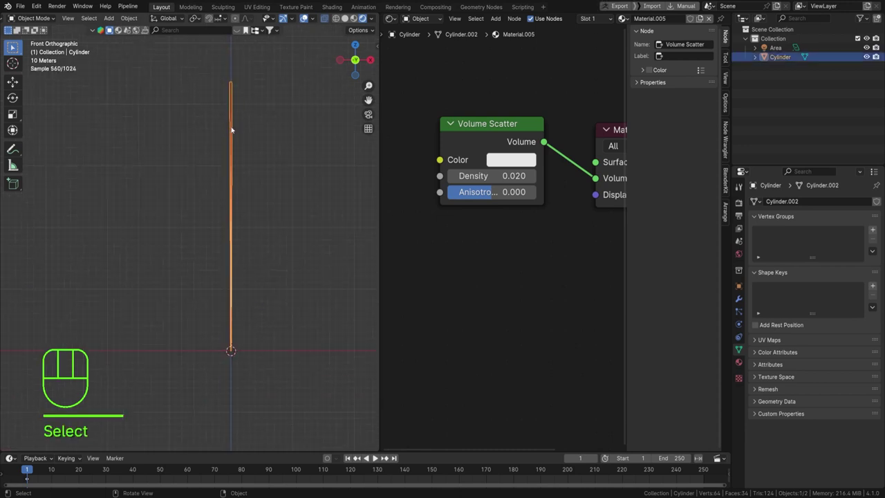
{"action": "key", "text": "Tab"}
{"action": "key", "text": "a"}
{"action": "key", "text": "s"}
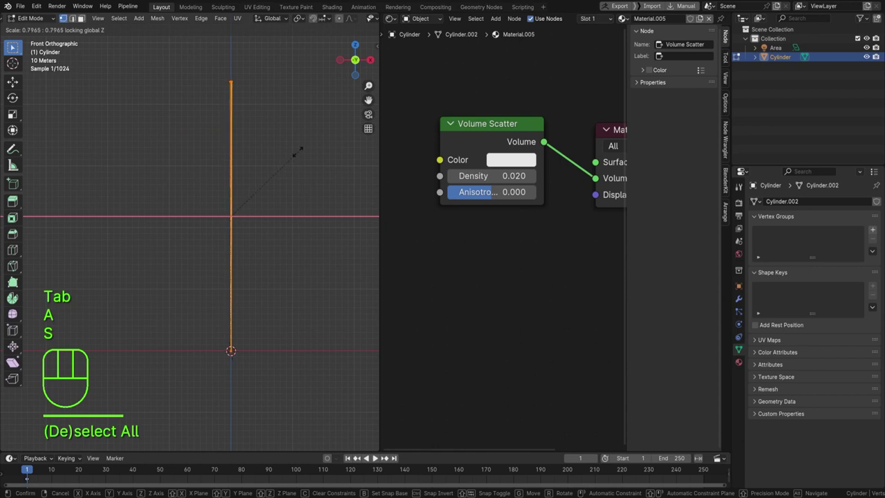
{"action": "key", "text": "s"}
{"action": "key", "text": "Tab"}
- Parent the area light to the cylinder so they move together
{"action": "left_click", "coordinate": [306, 152]}
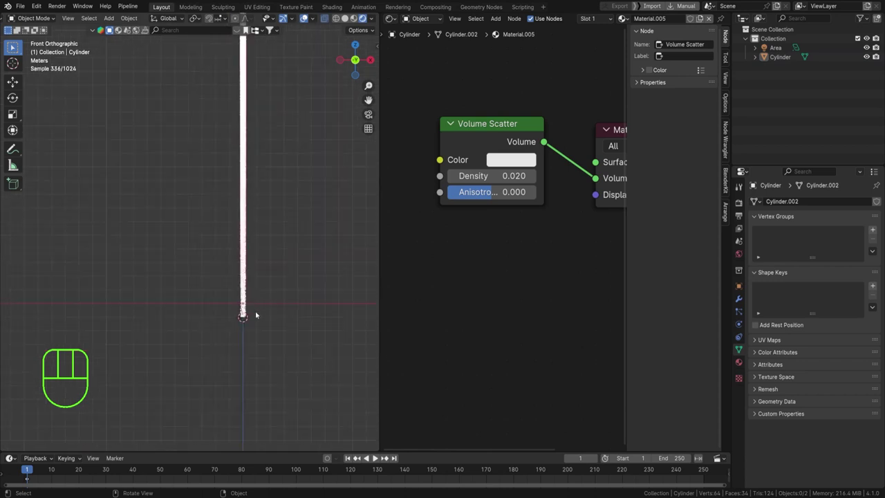
{"action": "left_click", "coordinate": [268, 323]}
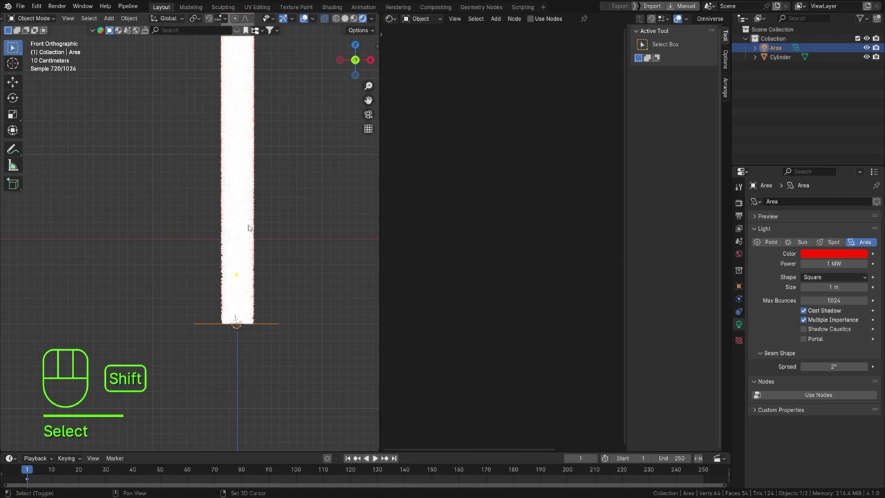
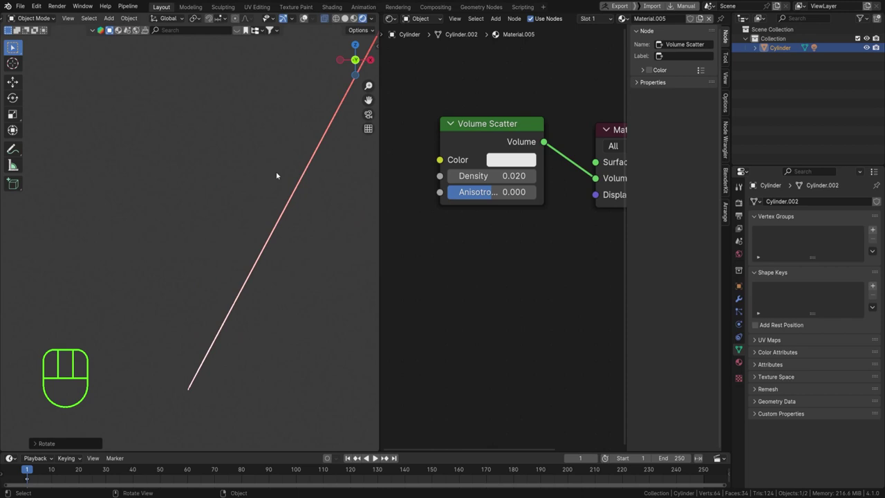
- Rotate the cylinder roughly 37° so the red beam slants diagonally across the frame
{"action": "left_click_drag", "start_coordinate": [276, 173], "coordinate": [230, 192]}
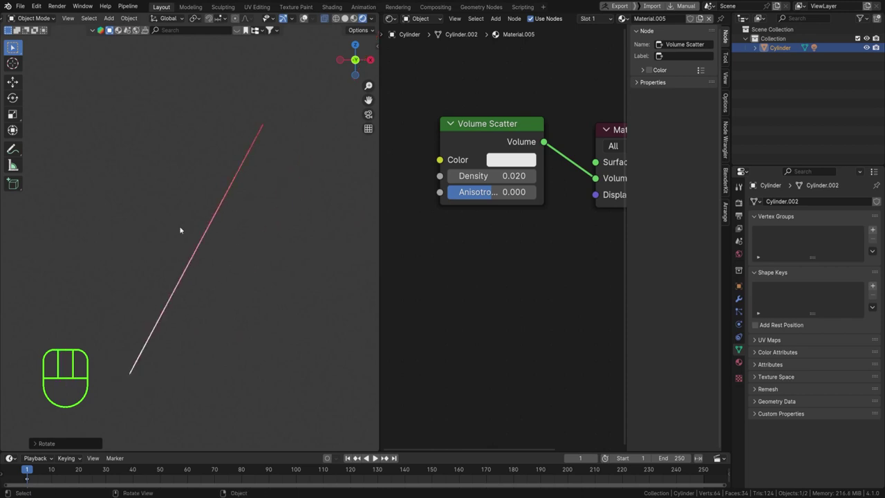
{"action": "left_click_drag", "start_coordinate": [154, 251], "coordinate": [212, 159]}
{"action": "left_click_drag", "start_coordinate": [227, 255], "coordinate": [132, 339]}
{"action": "left_click_drag", "start_coordinate": [216, 241], "coordinate": [203, 302]}
{"action": "middle_click", "coordinate": [197, 324]}
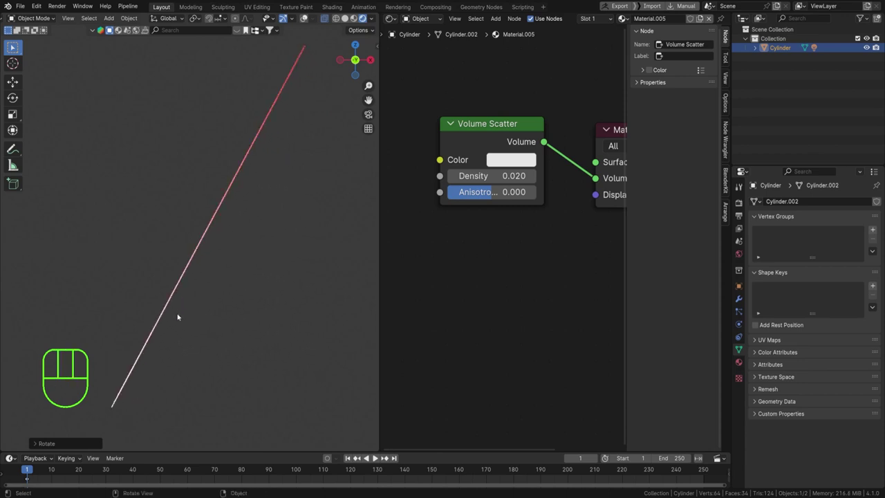